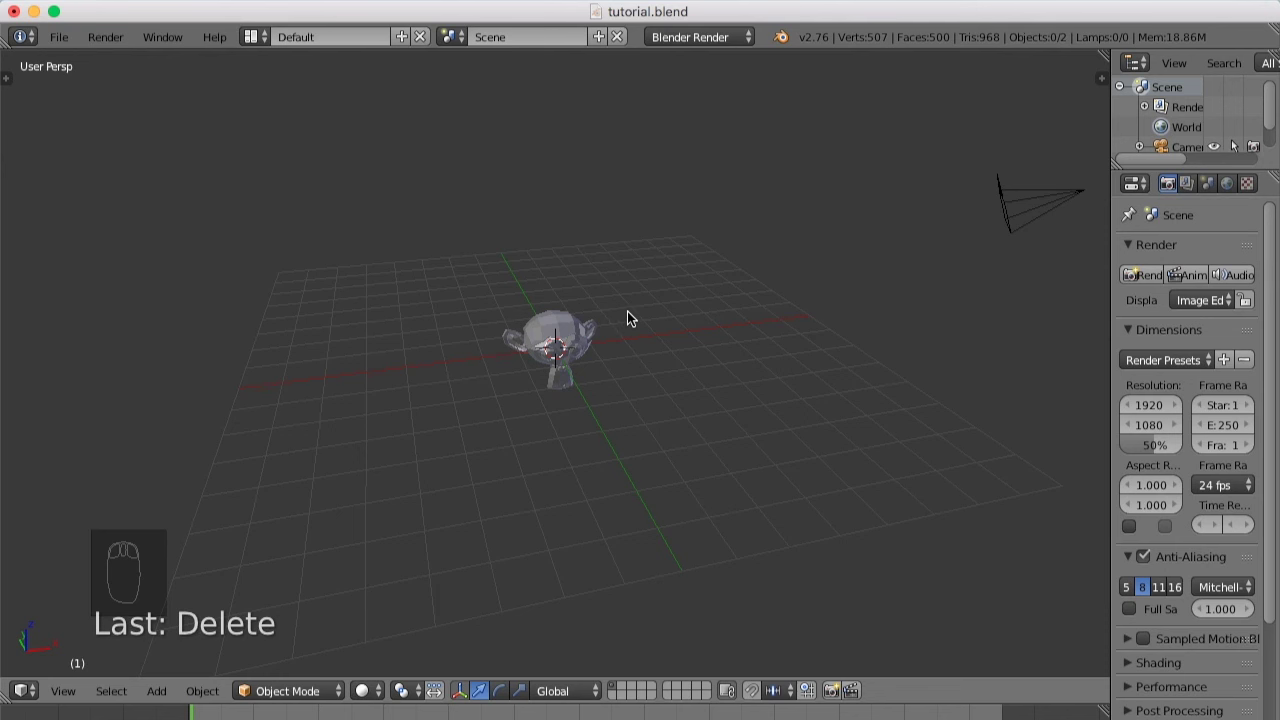
# - Add a Sun lamp and move it straight up along Z above the monkey head
pyautogui.press('shift+a')
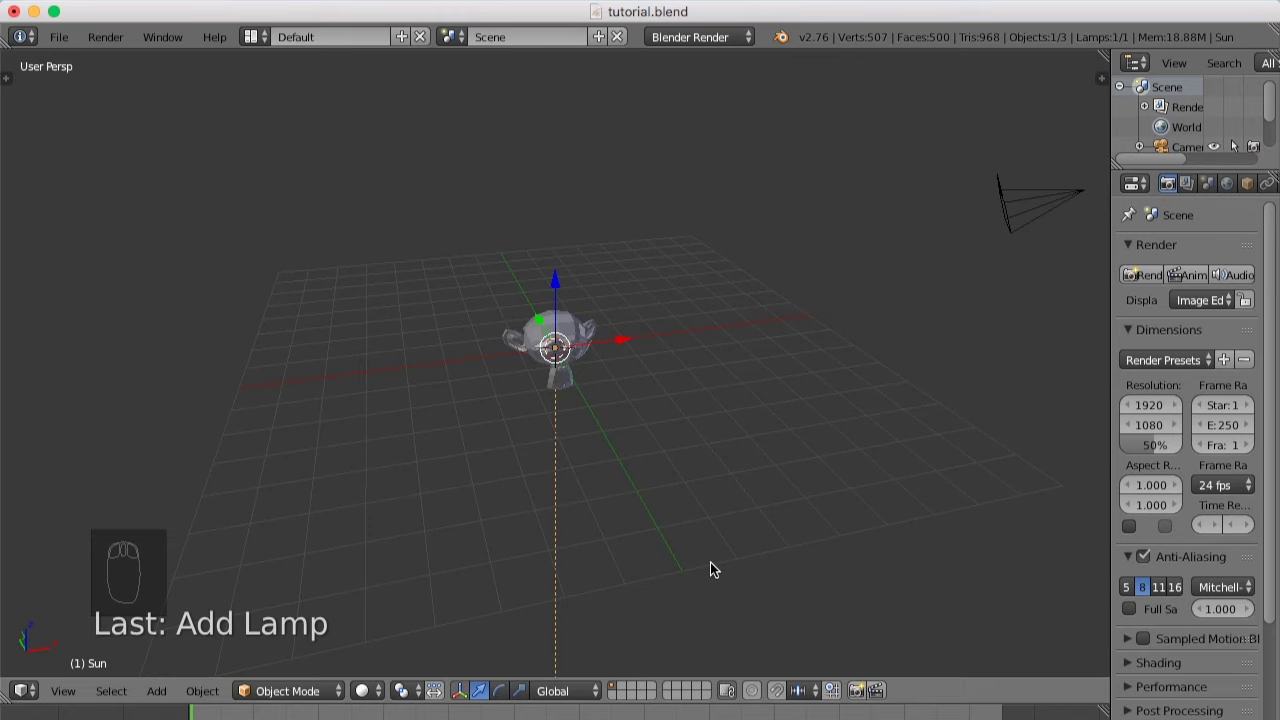
pyautogui.press('g')
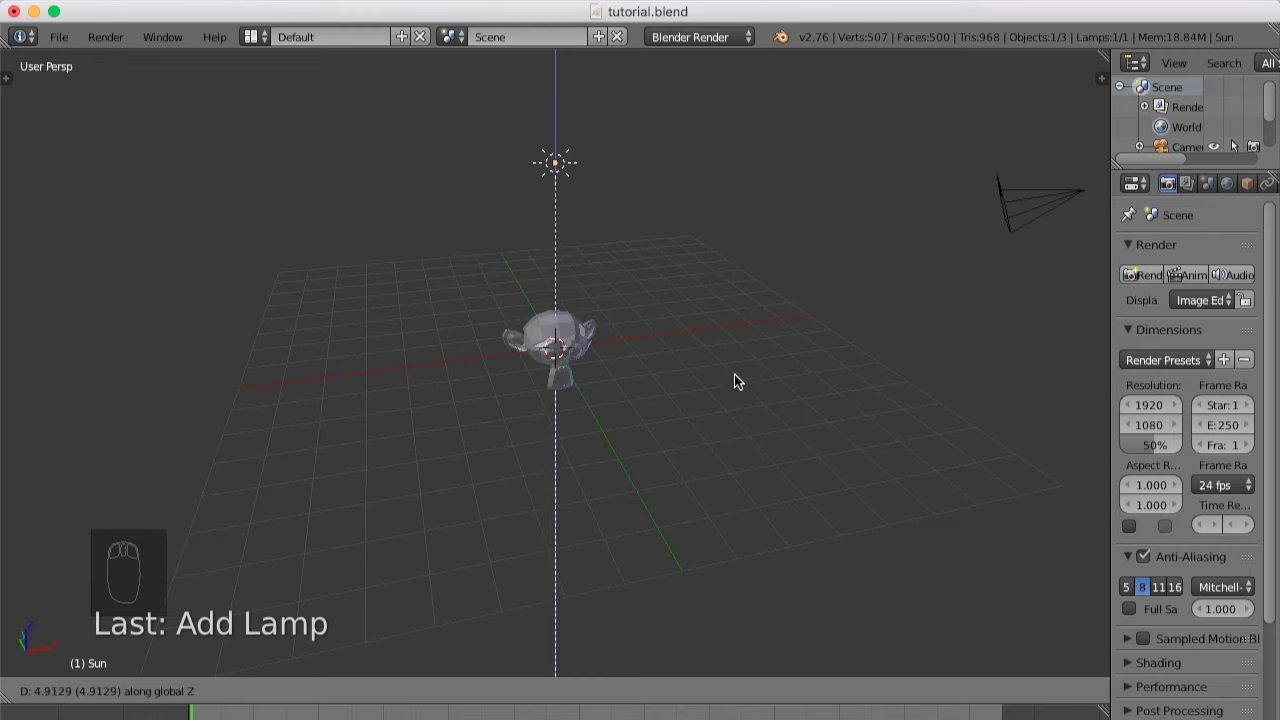
# - From top orthographic view, move the Sun lamp along X to the right of the monkey
pyautogui.click(744, 324)
pyautogui.press('KP_7')
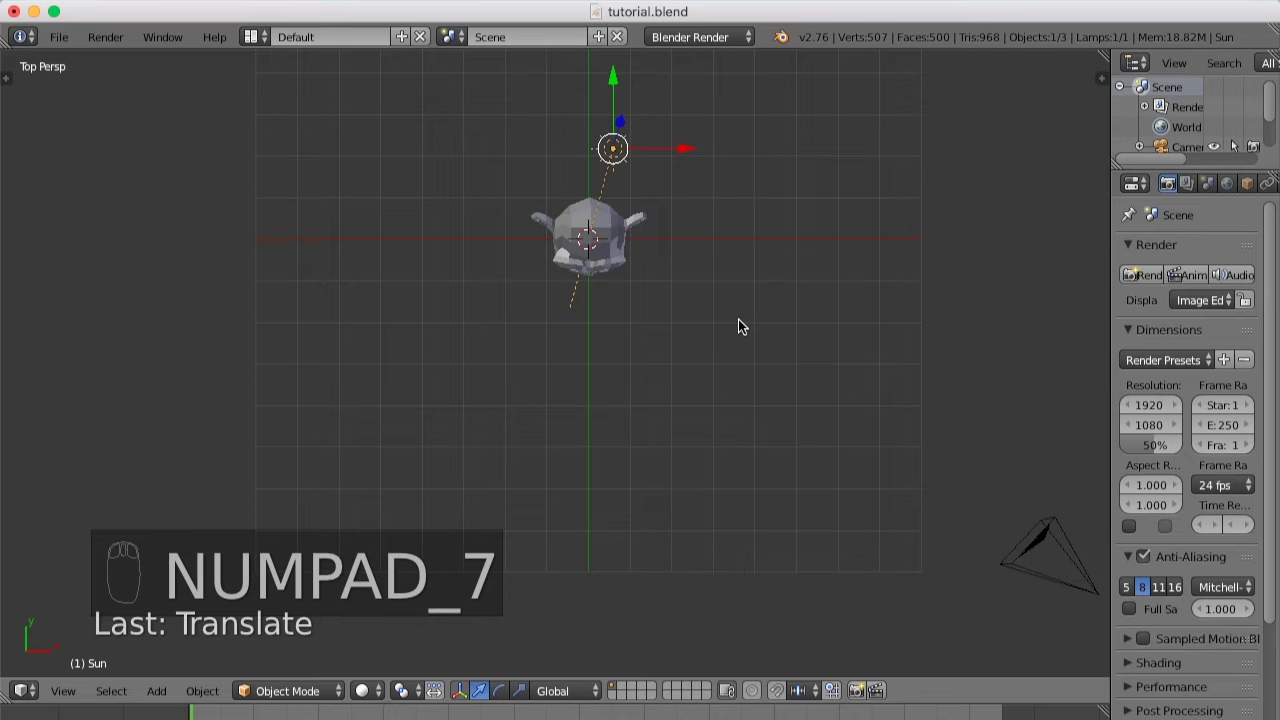
pyautogui.press('KP_5')
pyautogui.moveTo(764, 312); pyautogui.dragTo(726, 413)
pyautogui.press('g')
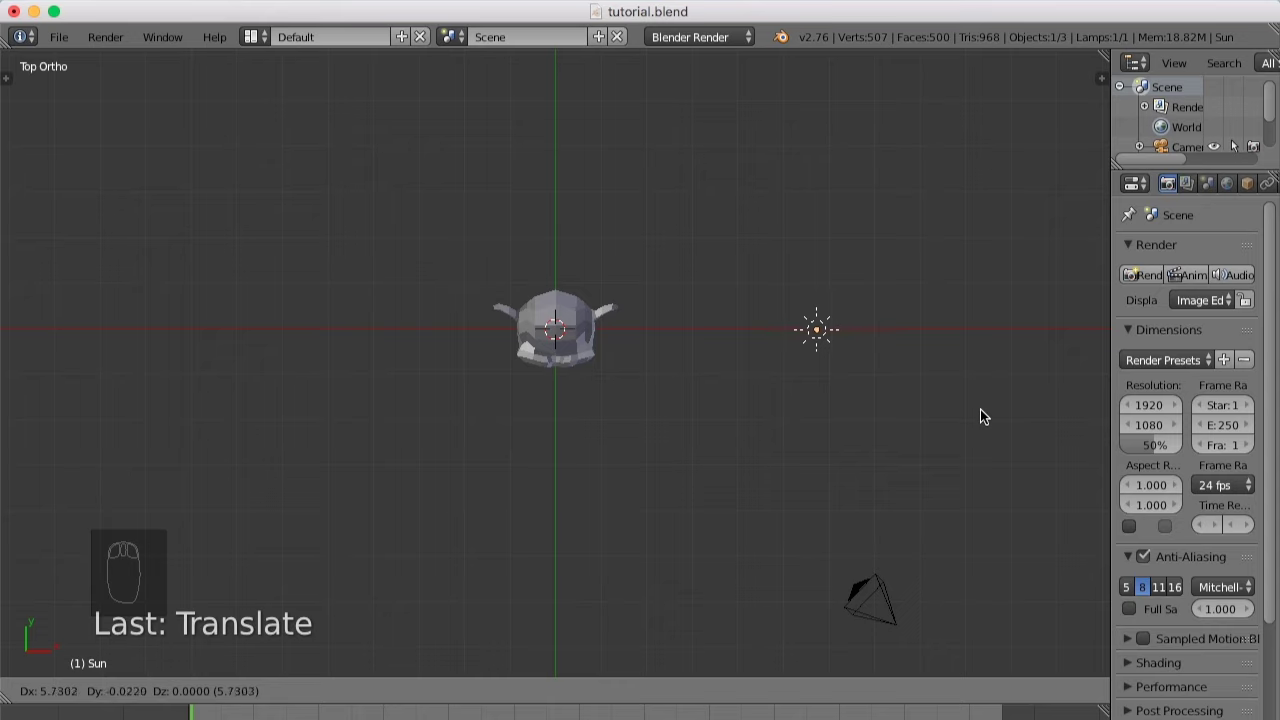
pyautogui.moveTo(986, 414); pyautogui.dragTo(859, 487)
# - From front view, rotate the Sun lamp so its light aims diagonally down at the monkey
pyautogui.press('KP_1')
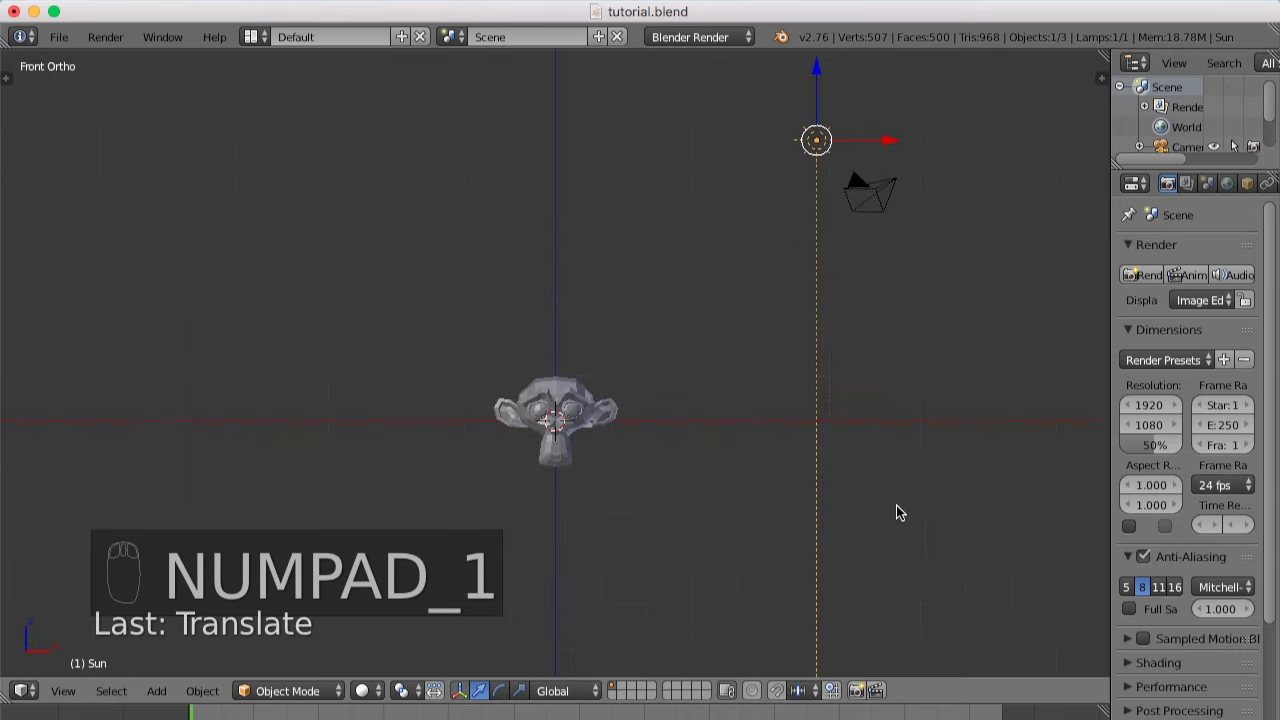
pyautogui.press('r')
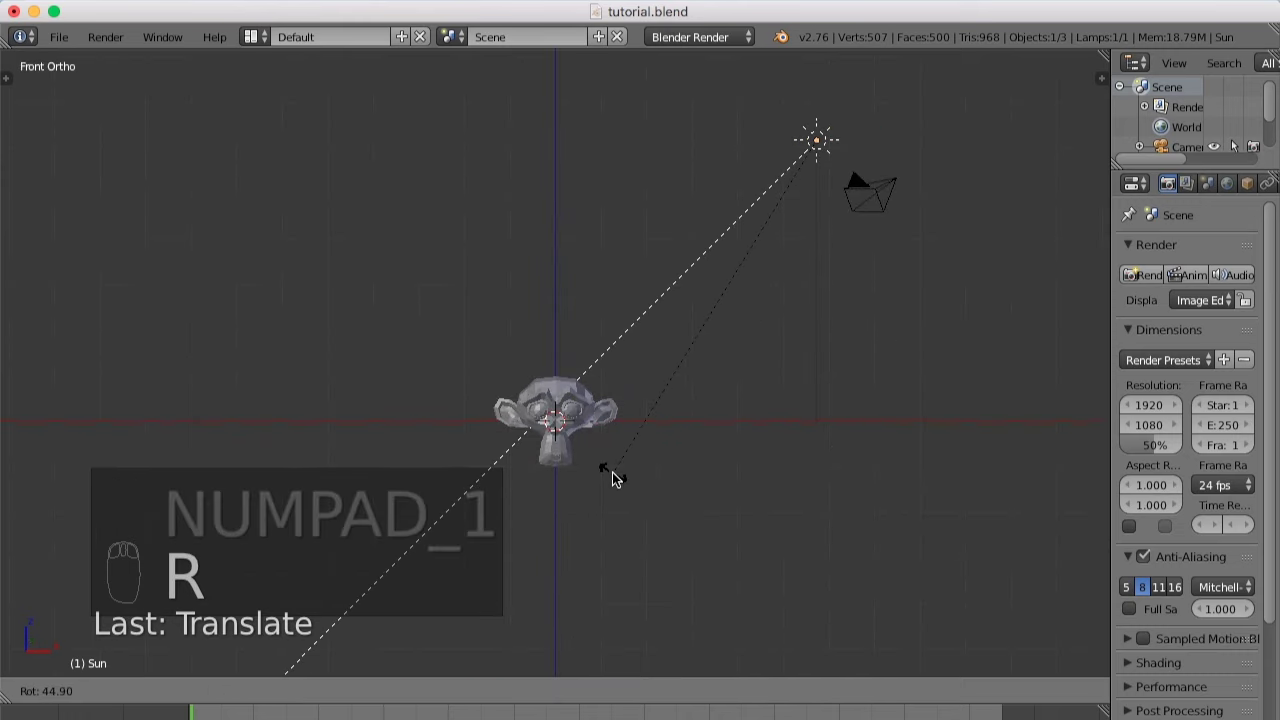
pyautogui.moveTo(618, 477); pyautogui.dragTo(663, 421)
# - Orbit the perspective view around the scene to check the lamp's direction
pyautogui.press('KP_5')
pyautogui.moveTo(663, 421); pyautogui.dragTo(376, 499)
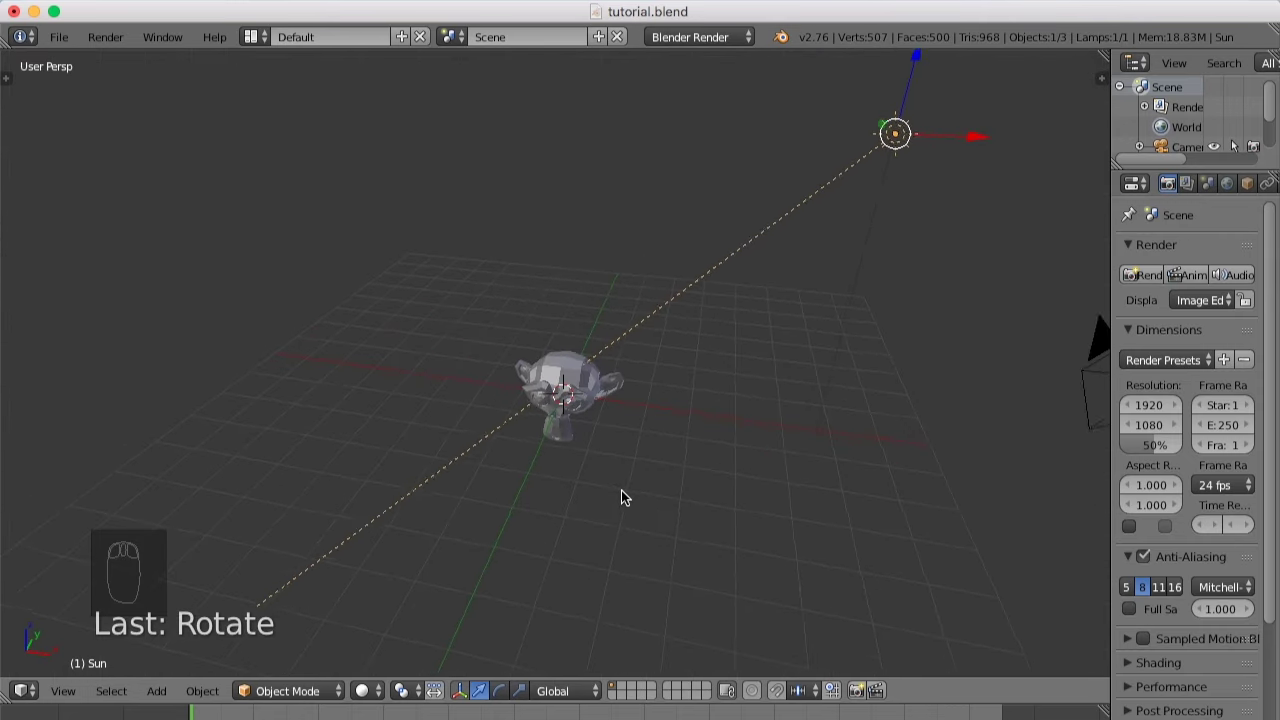
pyautogui.middleClick(643, 459)
pyautogui.scroll(3)
pyautogui.moveTo(646, 465); pyautogui.dragTo(715, 471)
pyautogui.middleClick(715, 471)
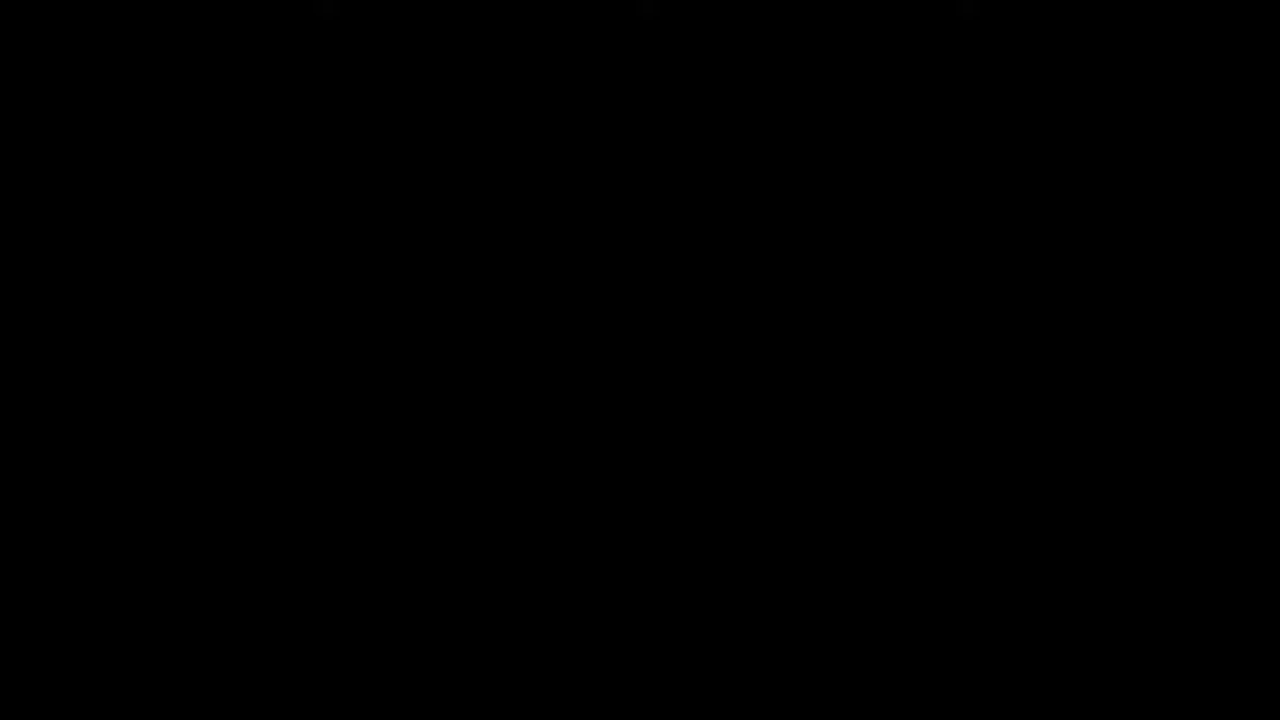